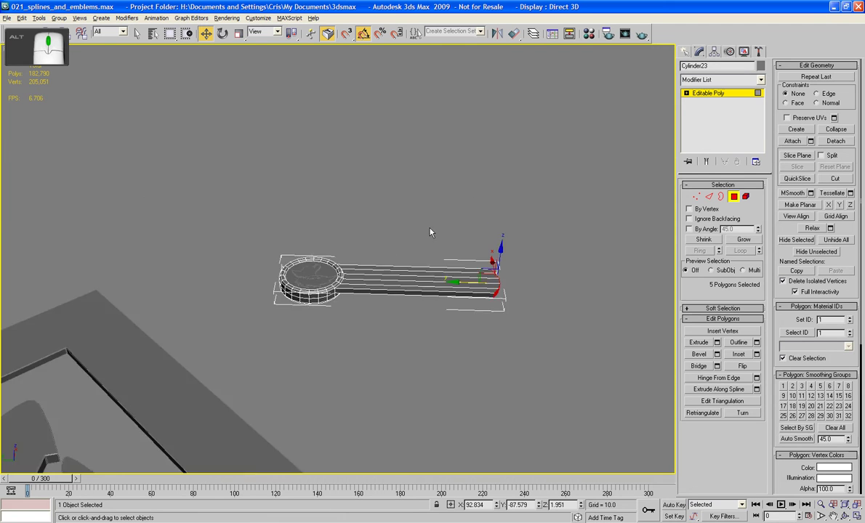
Step: Pan the Perspective view to centre the arm piece and its flat bar
middle_click(455, 245)
middle_click(447, 234)
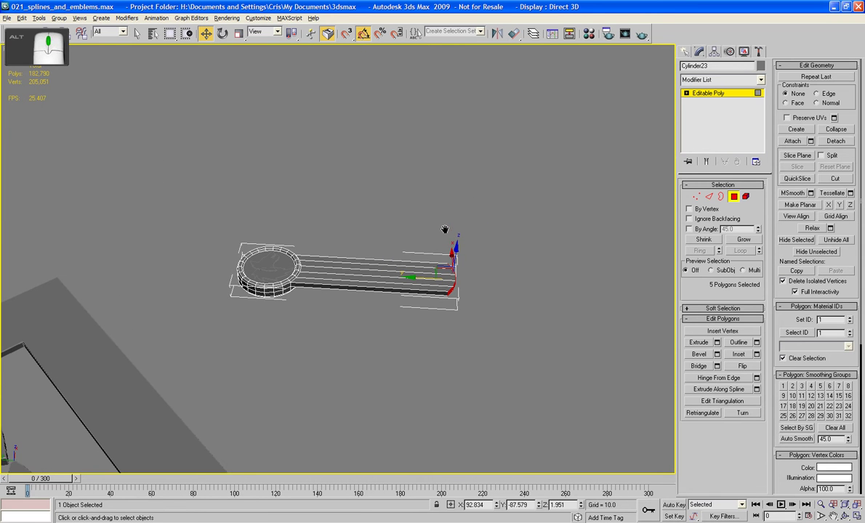
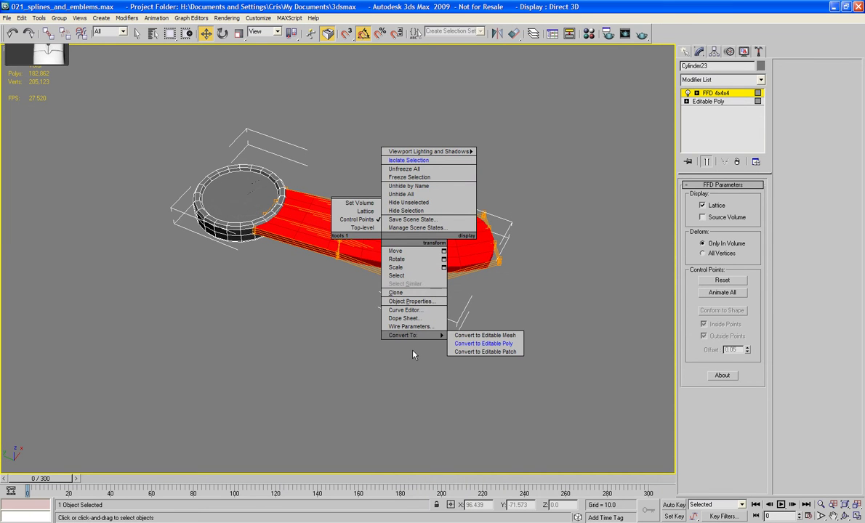
Step: Collapse the FFD-deformed bar into a plain Editable Poly object
left_click_drag(382, 251, 366, 245)
Step: Pan the view over the S-curved handle and rimmed ring mesh
middle_click(366, 245)
middle_click(463, 252)
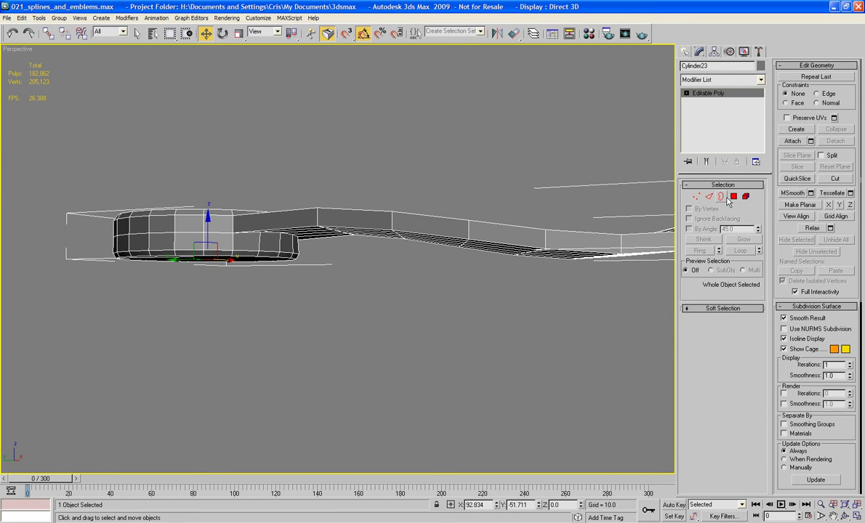
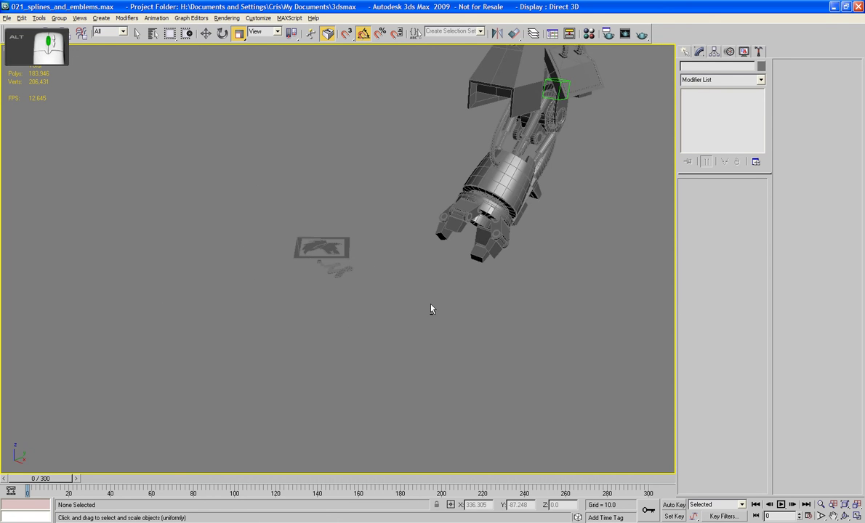
Step: Pan and zoom the view to centre the robotic arm's Left_Shoulder plates
middle_click(435, 288)
left_click_drag(406, 368, 421, 376)
middle_click(393, 346)
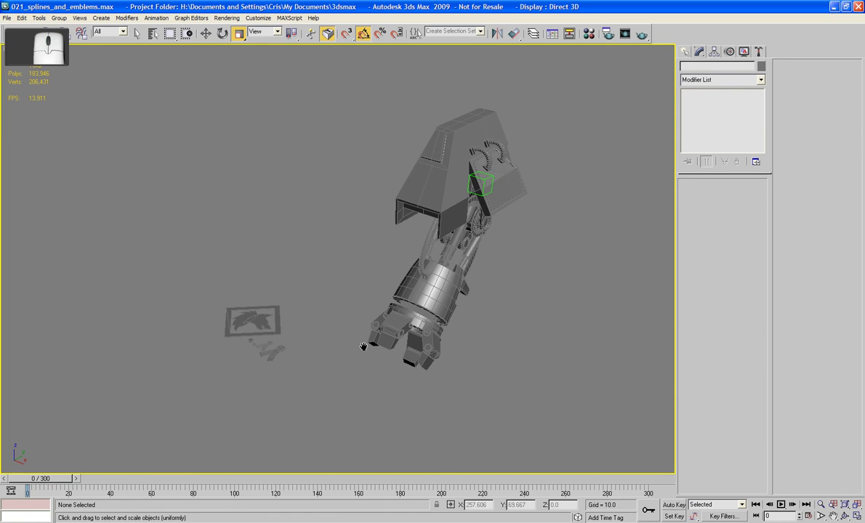
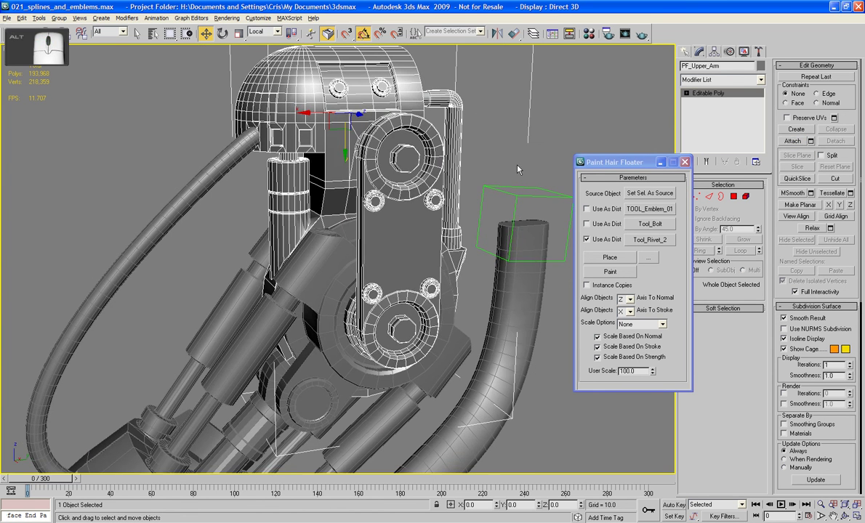
Step: Pan the view over the upper arm's riveted link plate
middle_click(520, 168)
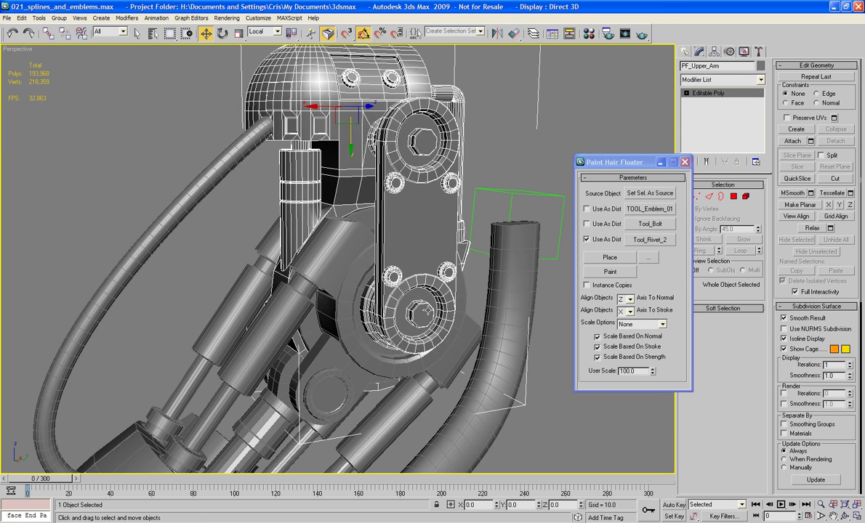